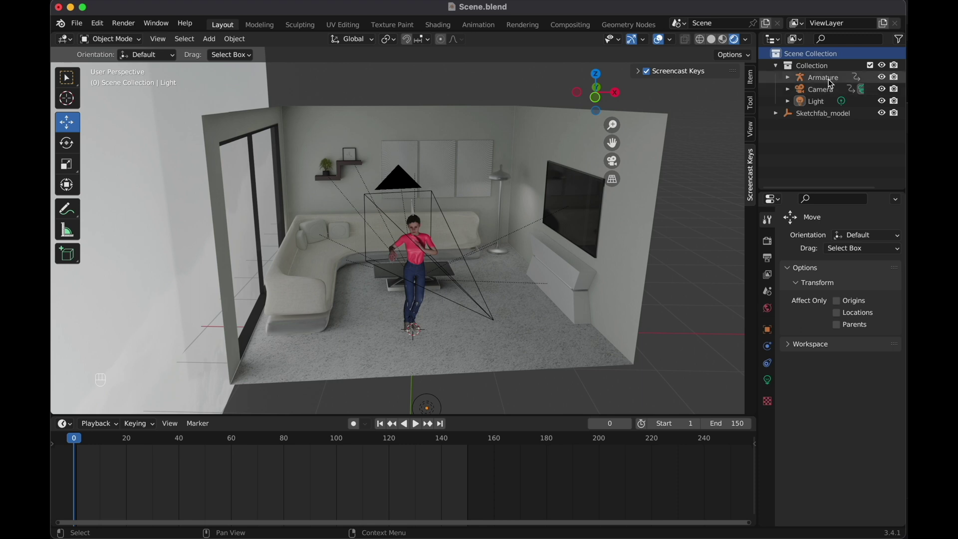
- Select the armature then the camera to reveal keyframes, and scrub to frame 11
click(832, 81)
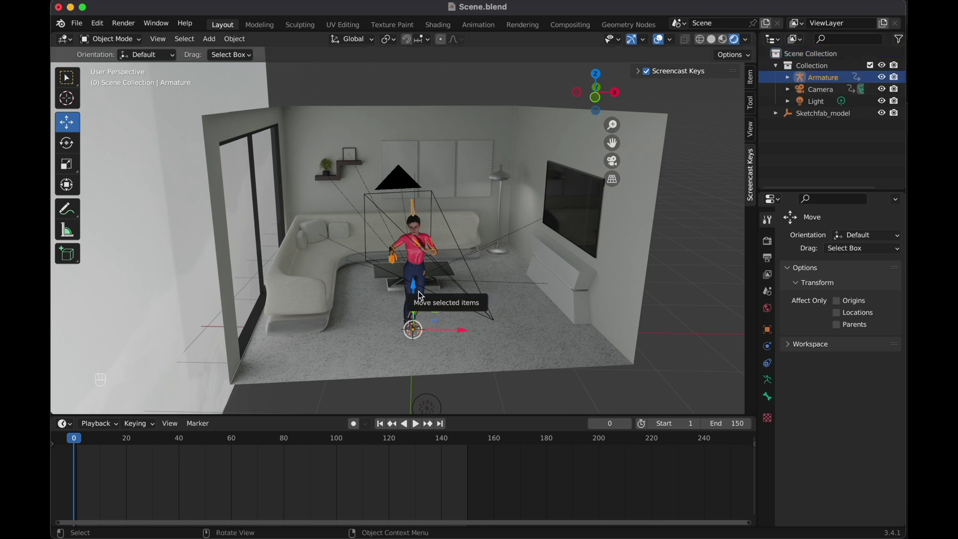
click(818, 118)
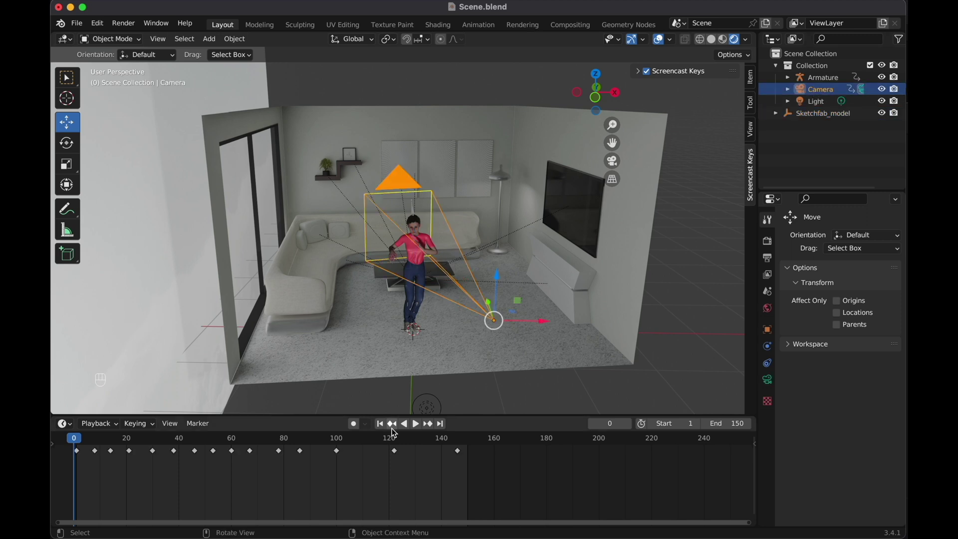
drag(81, 440, 105, 447)
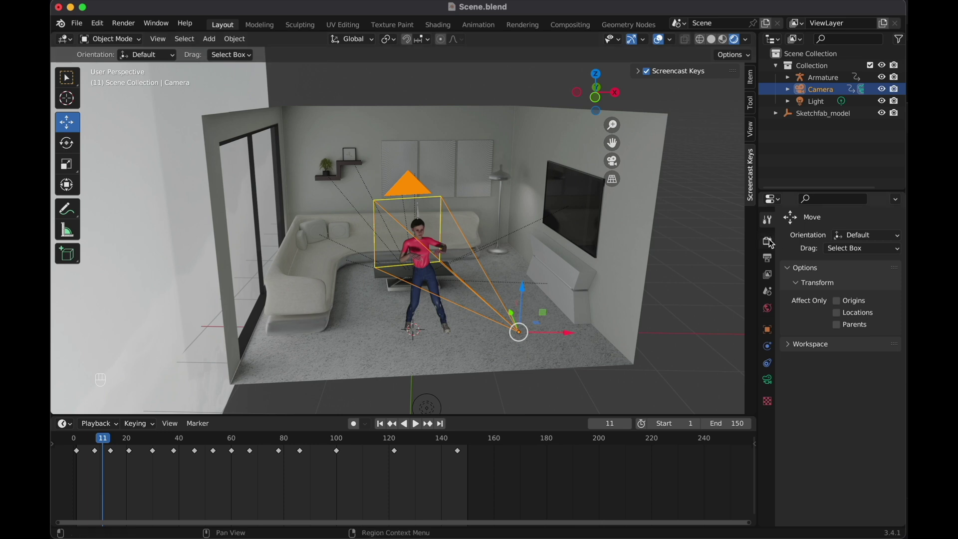
- Bring up the Output Properties showing 1024×1024, 24 fps, frames 1–150
click(771, 242)
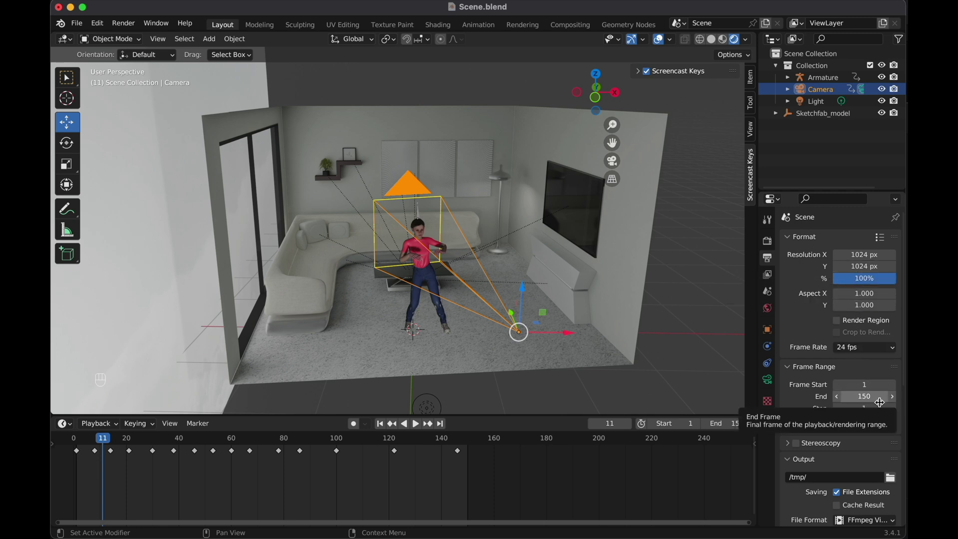
- Create the RenderScene folder as the output target for the FFmpeg QuickTime H.264 video
click(891, 426)
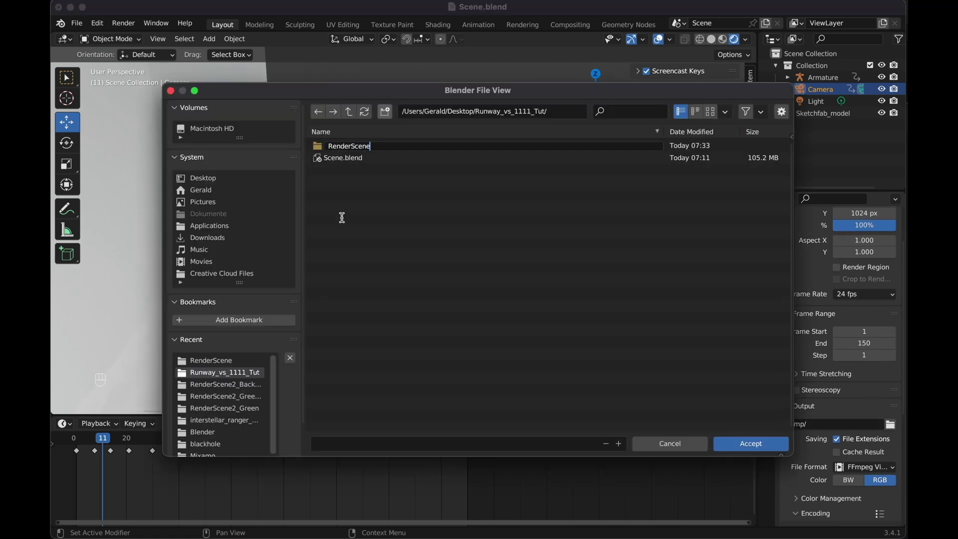
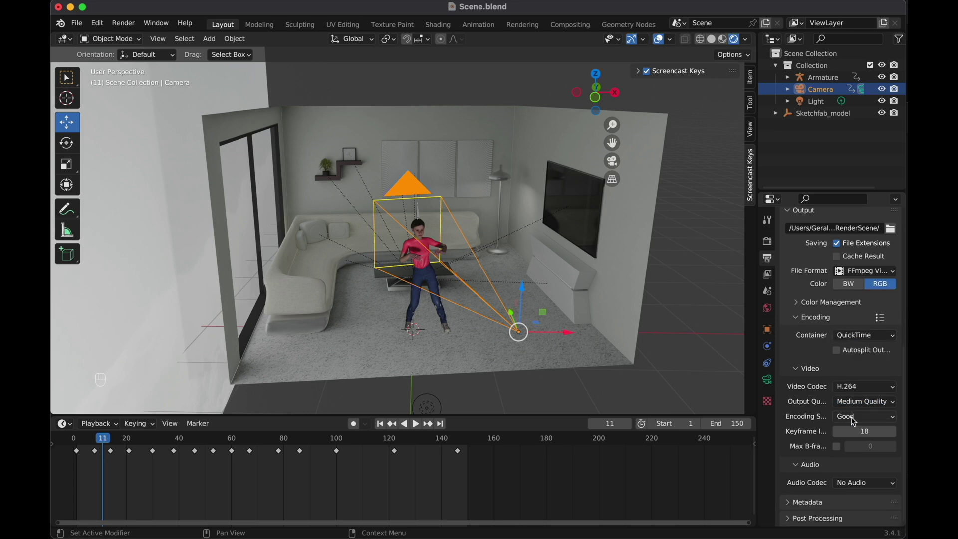
drag(136, 29, 150, 51)
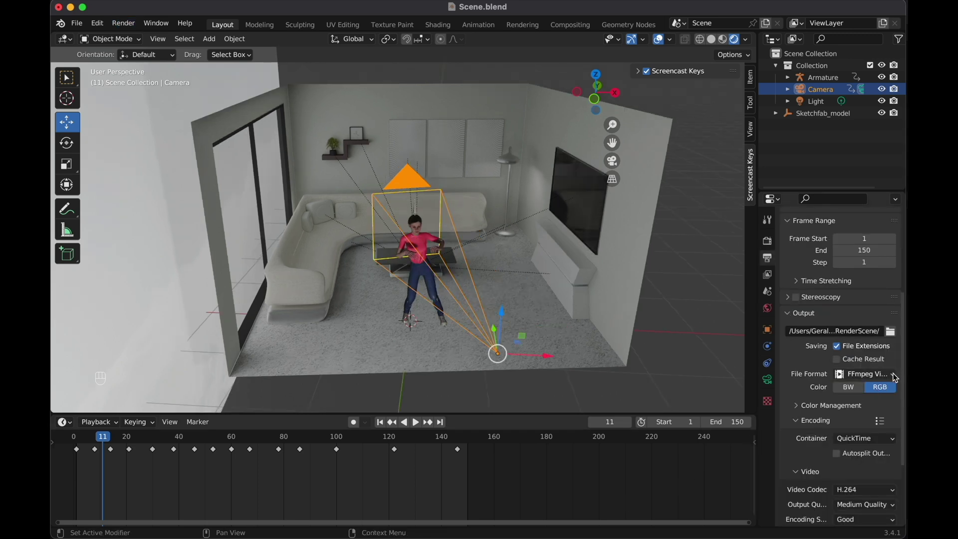
- Switch the output file format to a PNG image sequence and orbit to face the room head-on
drag(896, 376, 688, 433)
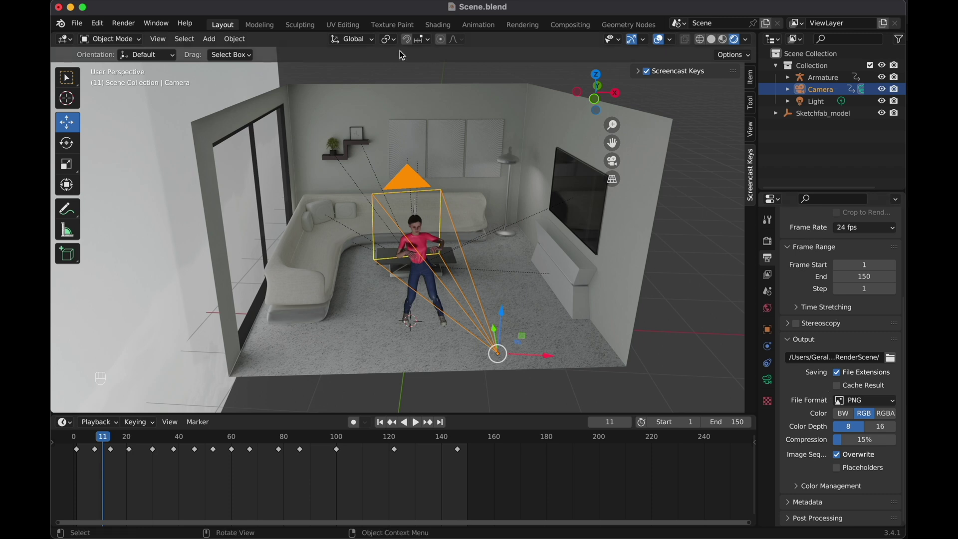
drag(130, 26, 138, 50)
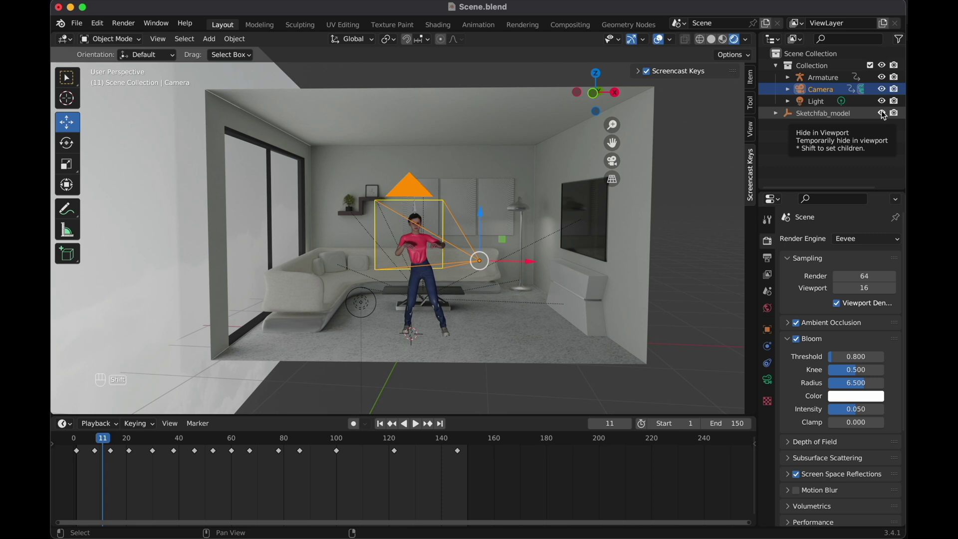
- Hide the Sketchfab_model room, leaving only the character, camera and light visible
click(884, 113)
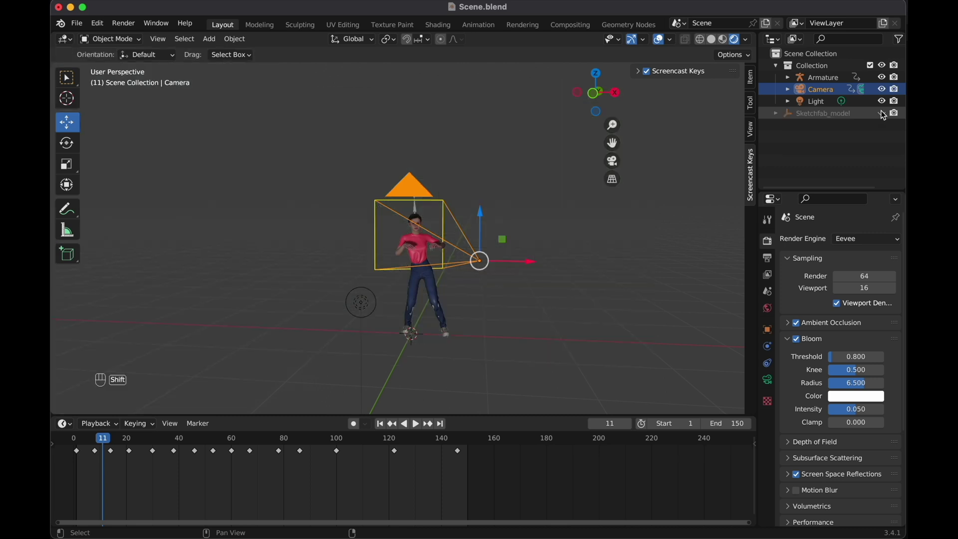
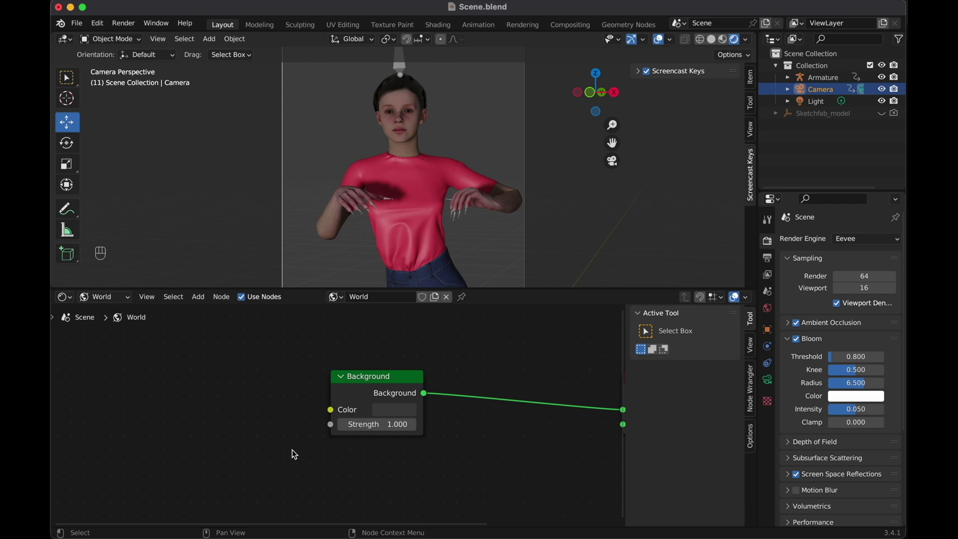
- Add a Mix Shader to the World nodes and duplicate the Background node, placing the copy lower down
click(315, 459)
key(shift+a)
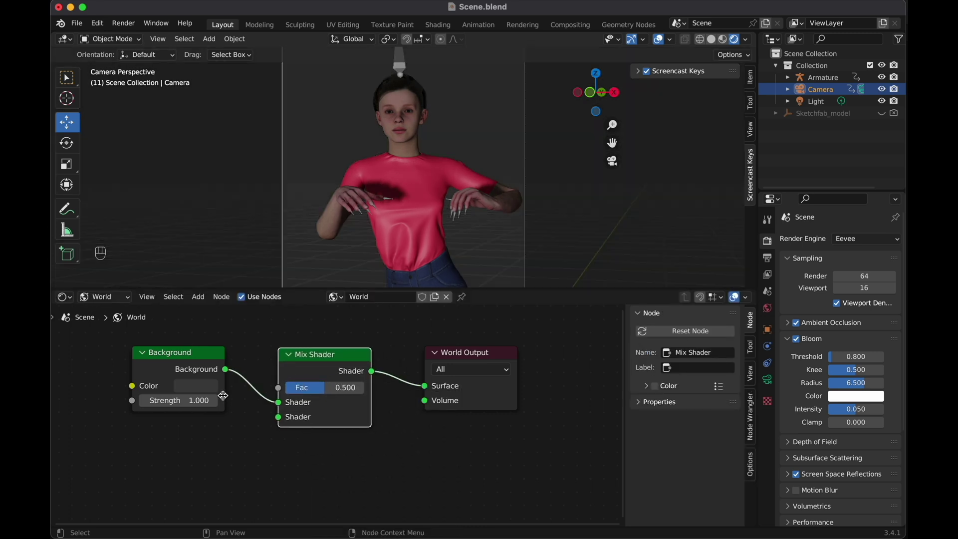
click(213, 351)
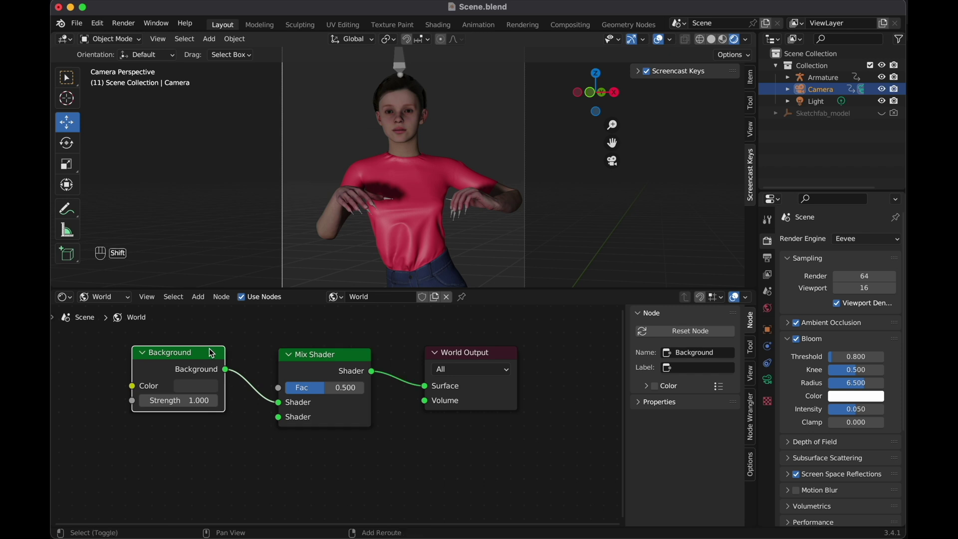
key(shift+d)
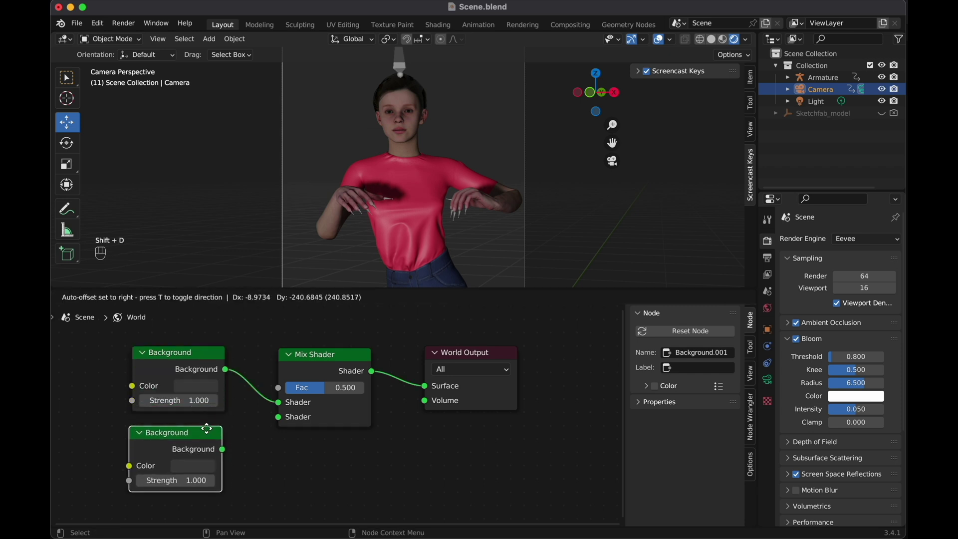
drag(224, 450, 296, 463)
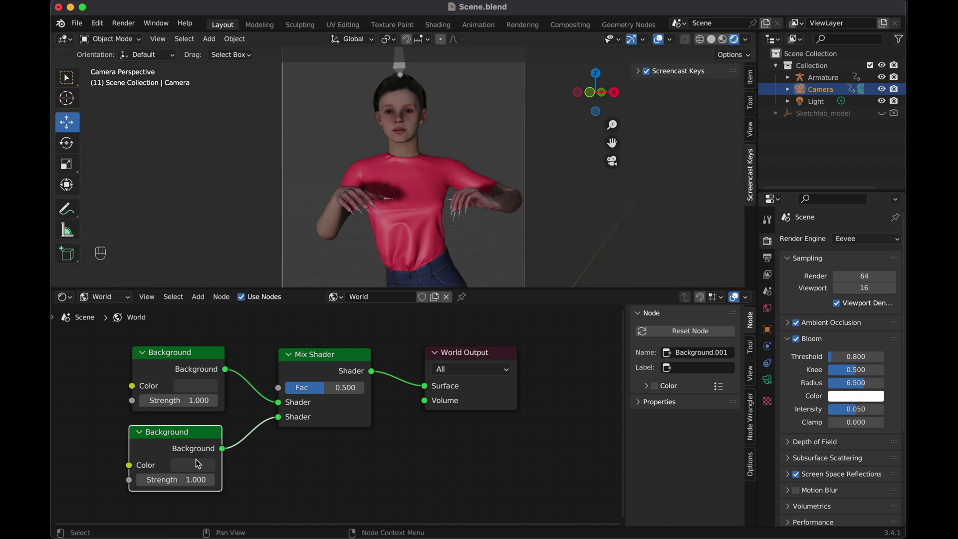
- Set Background.001 to bright green, wire it into the Mix Shader, and bring up the Add Node list for a Light Path
click(198, 469)
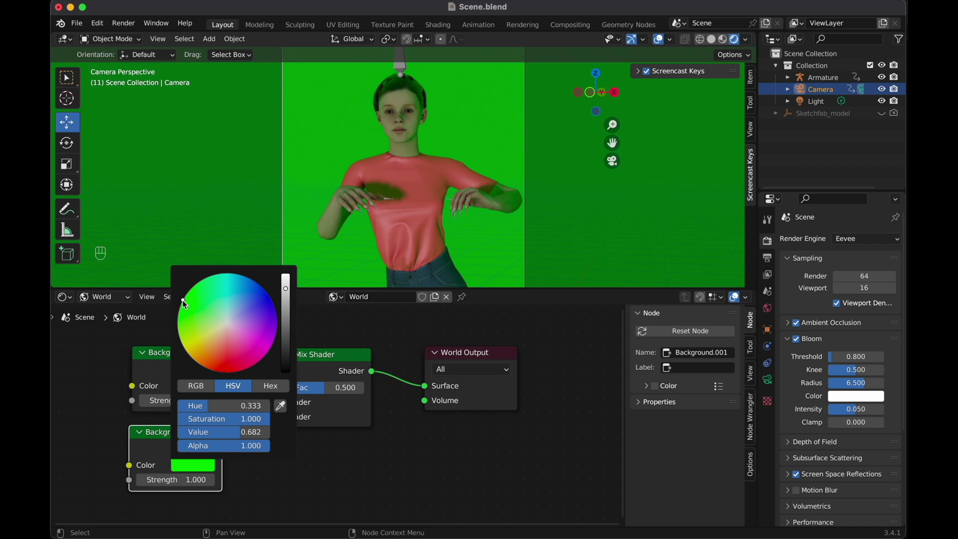
click(377, 452)
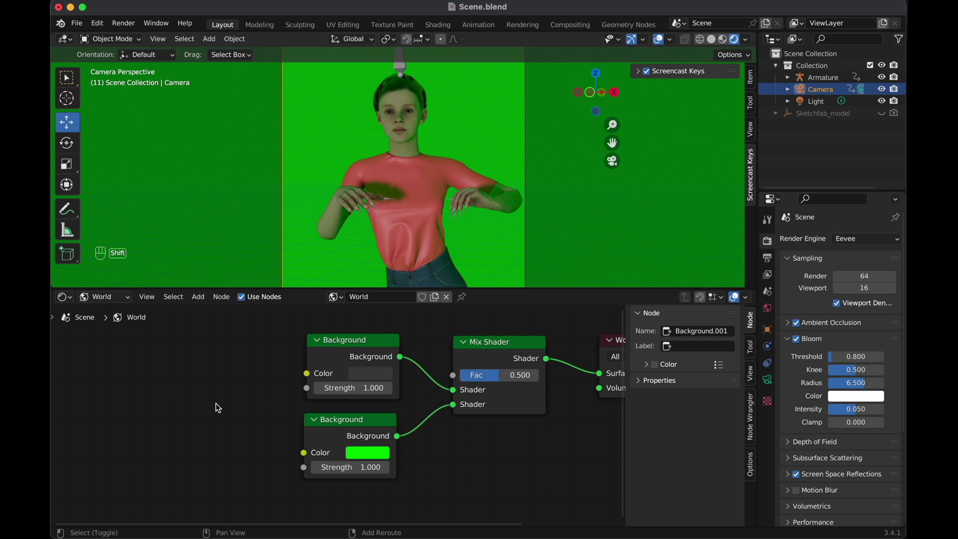
key(shift+a)
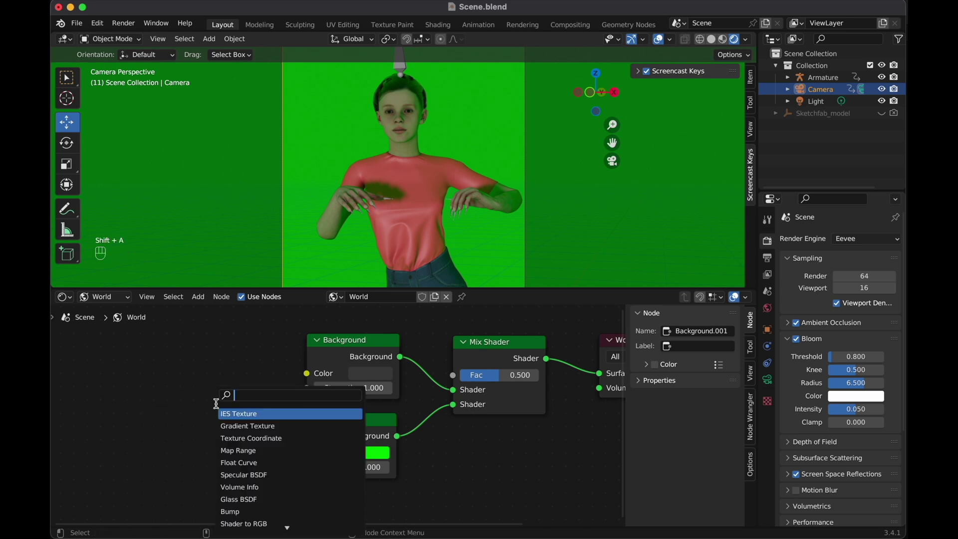